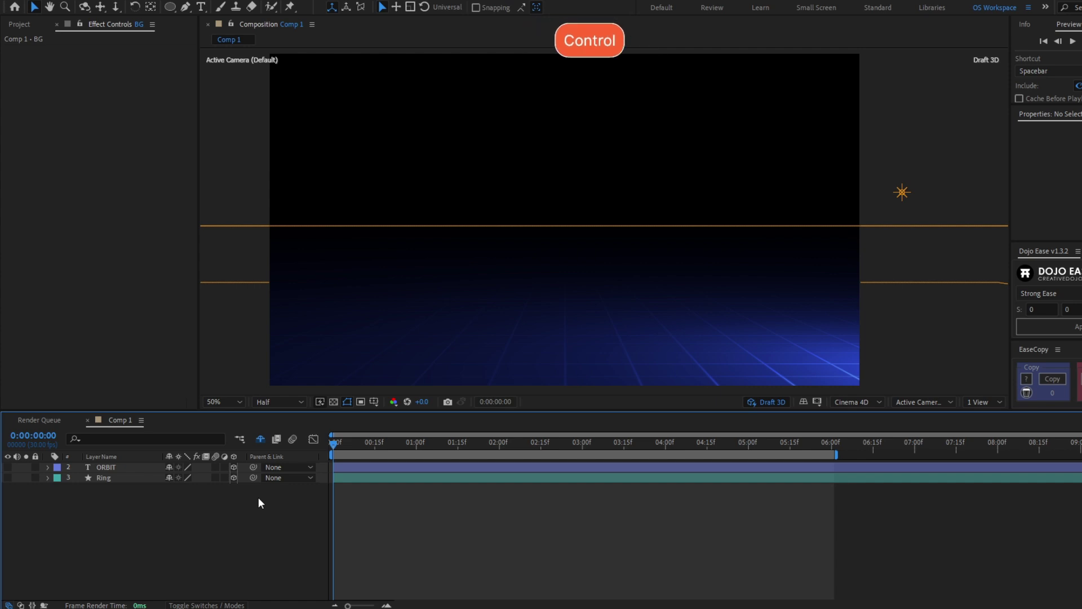
Create Camera 1 and orbit its view to a raised angle over the blue grid floor
{"action": "key", "text": "ctrl+shift+alt+c"}
{"action": "left_click", "coordinate": [729, 434]}
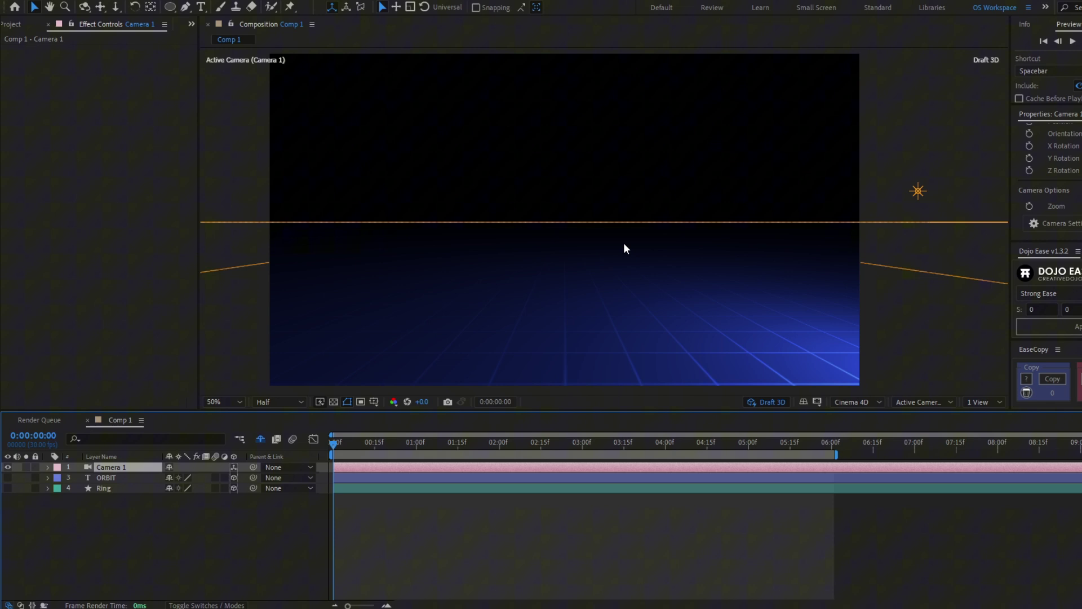
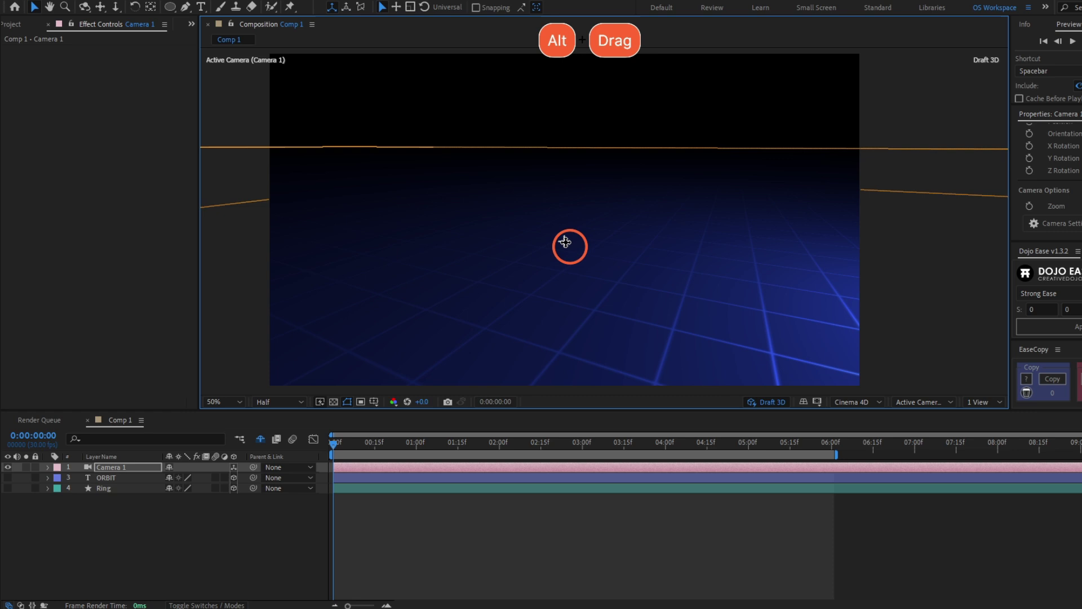
{"action": "left_click", "coordinate": [541, 267]}
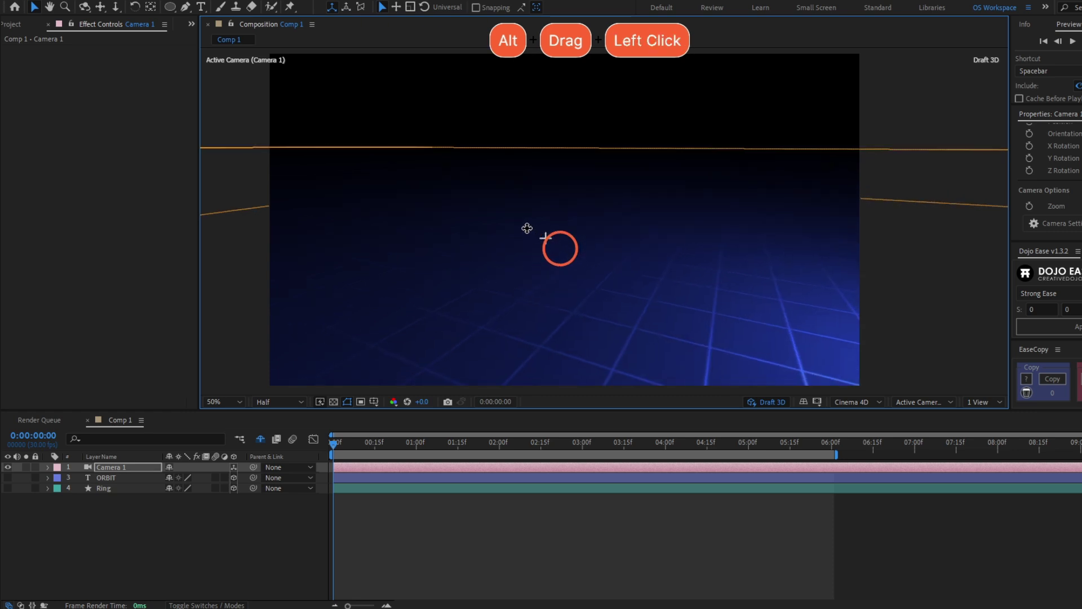
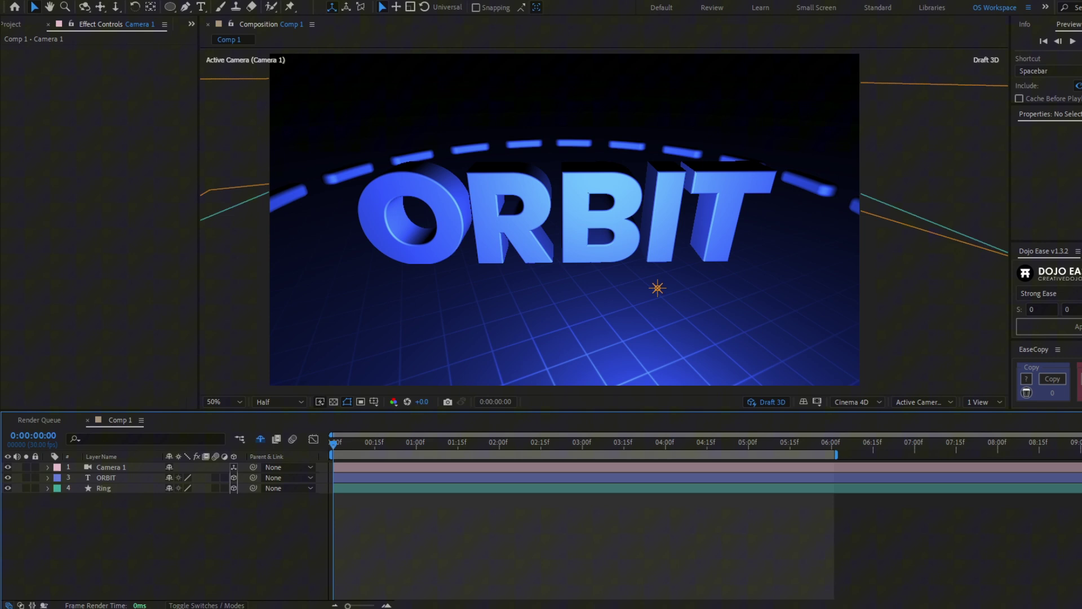
Deselect Camera 1 and select the ORBIT text layer, showing its 3D transform gizmo
{"action": "left_click", "coordinate": [102, 485]}
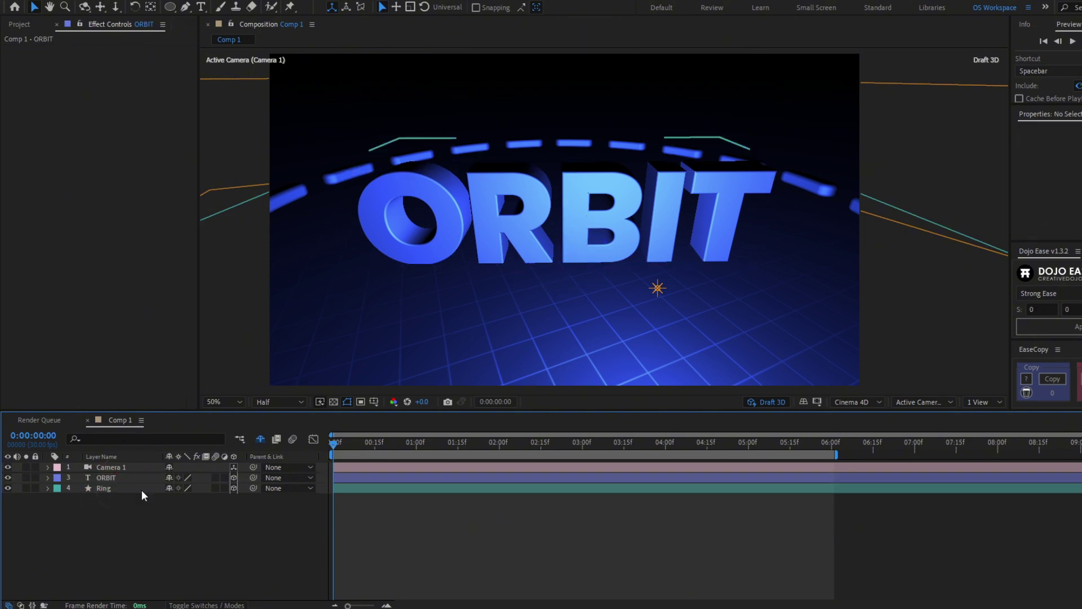
{"action": "left_click", "coordinate": [128, 487]}
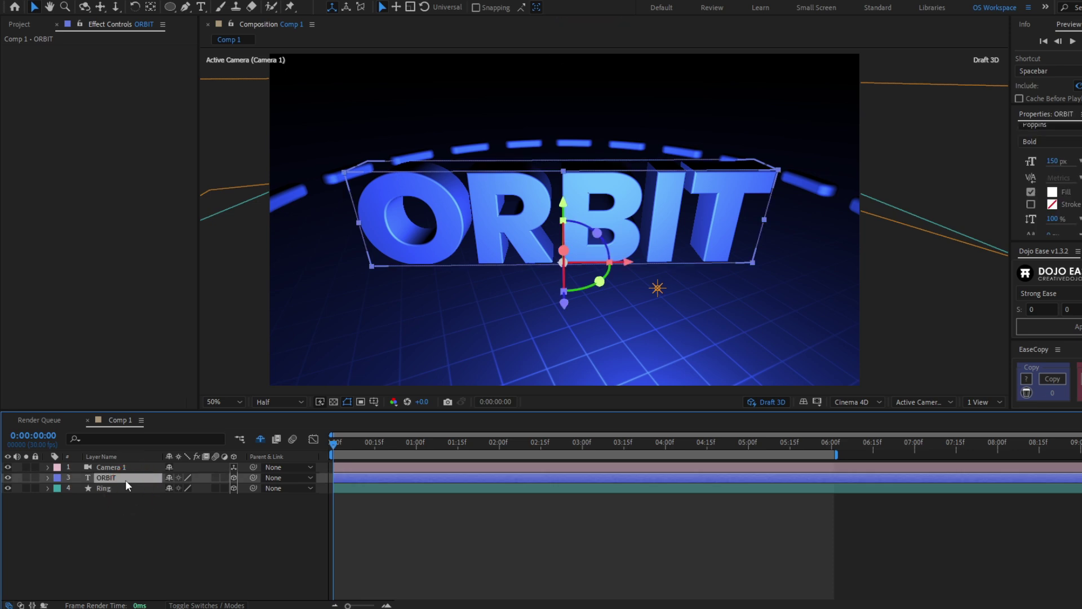
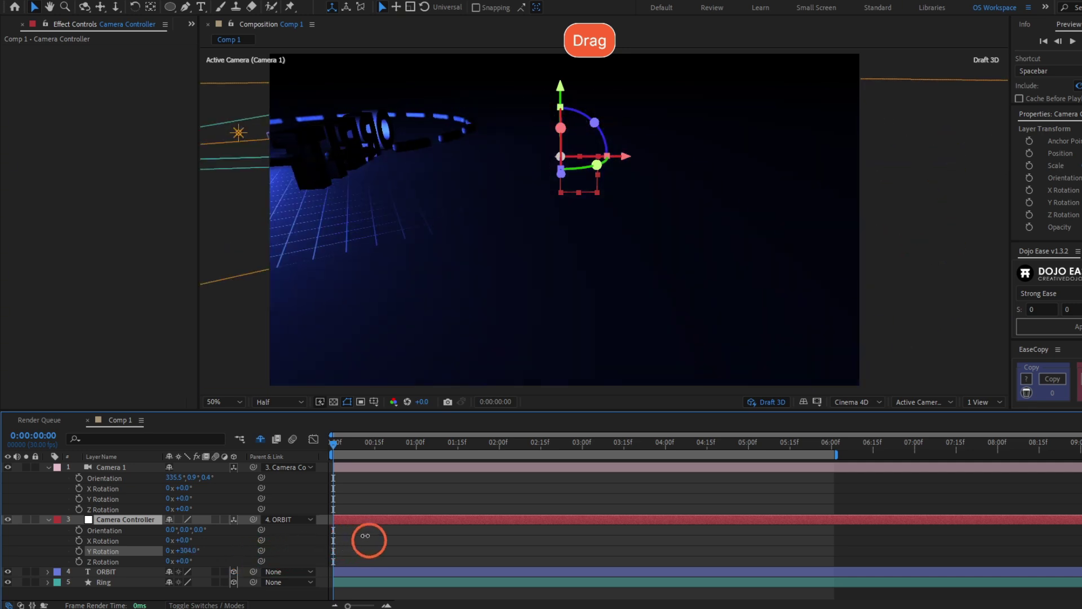
Undo the last change while reviewing the Camera Controller Y Rotation orbit around ORBIT
{"action": "key", "text": "ctrl+z"}
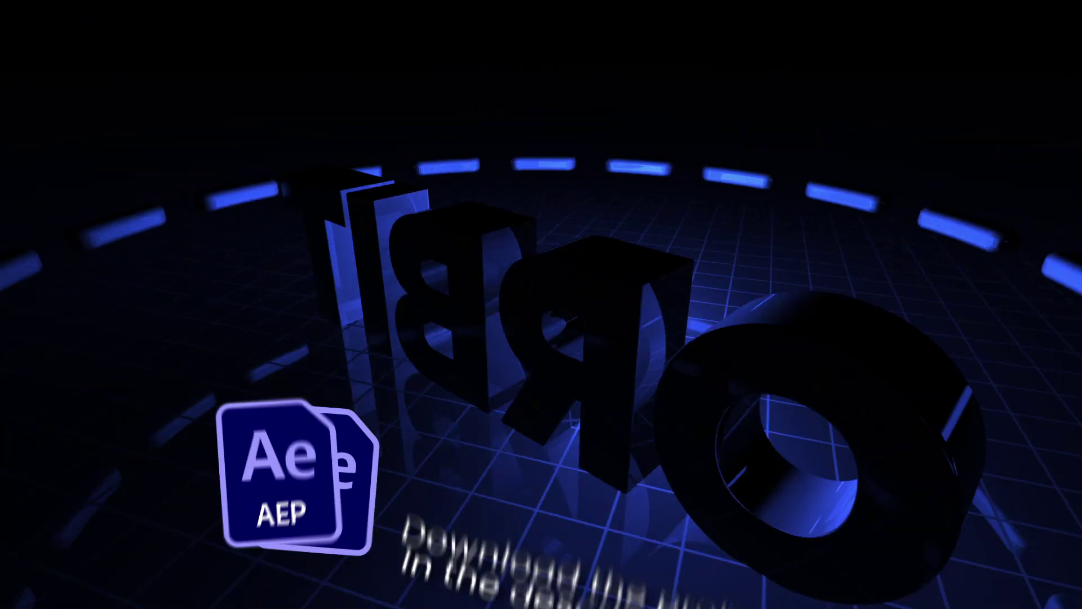